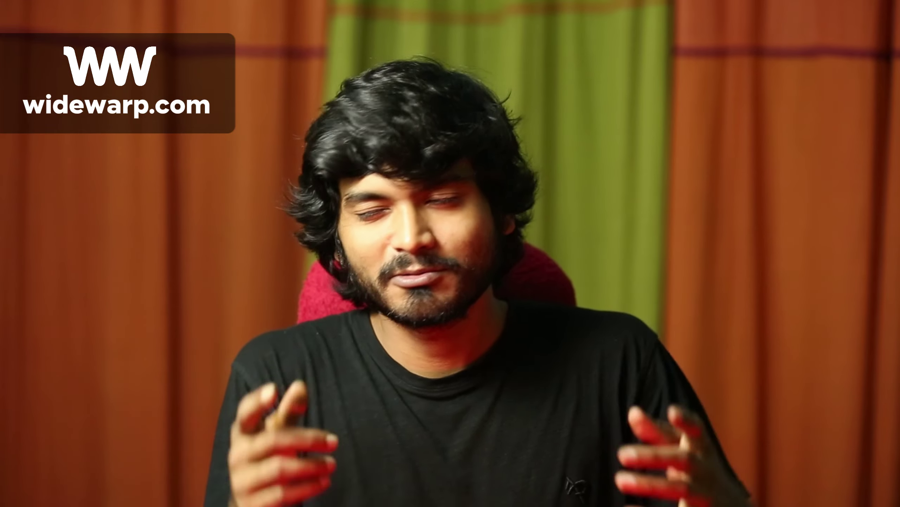
# - Start the Text to image generator from the Firefly home page
pyautogui.click(878, 96)
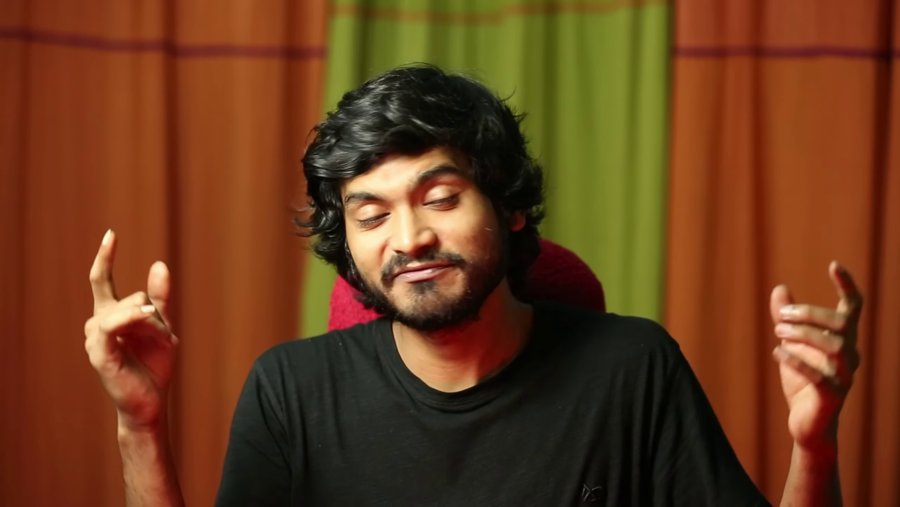
pyautogui.press('alt+`')
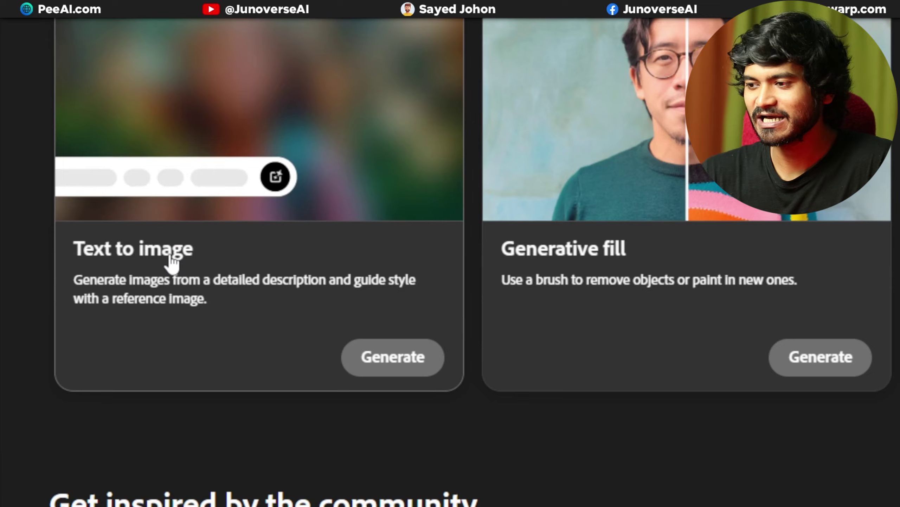
pyautogui.press('alt+`')
pyautogui.click(197, 370)
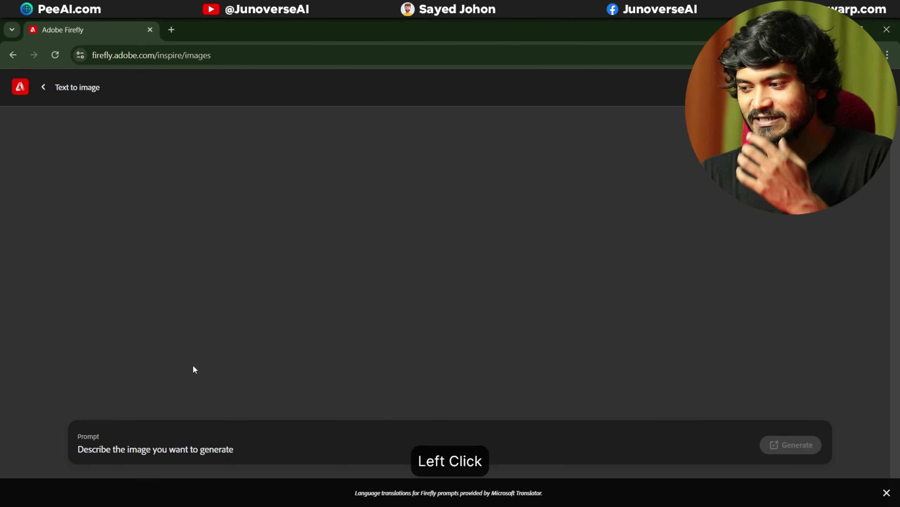
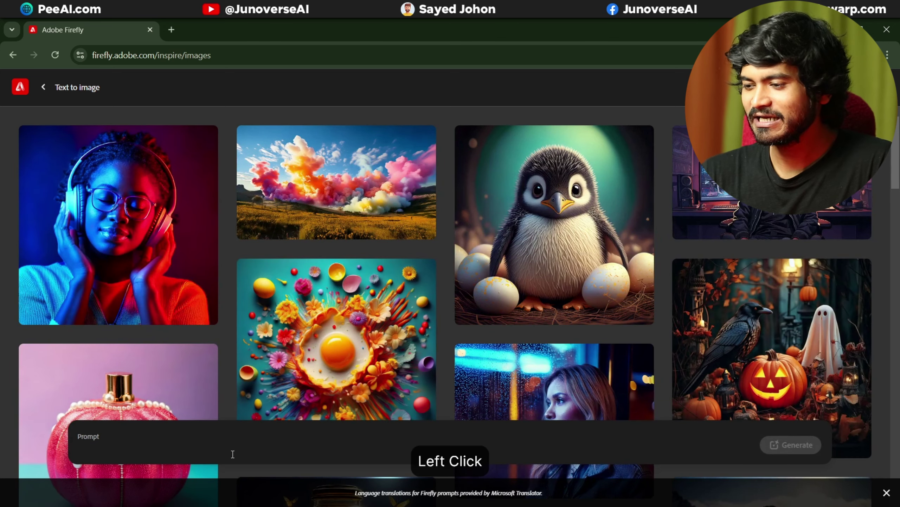
# - Load the community moose example's snowy-clearing prompt and settings from the gallery
pyautogui.press('alt+`')
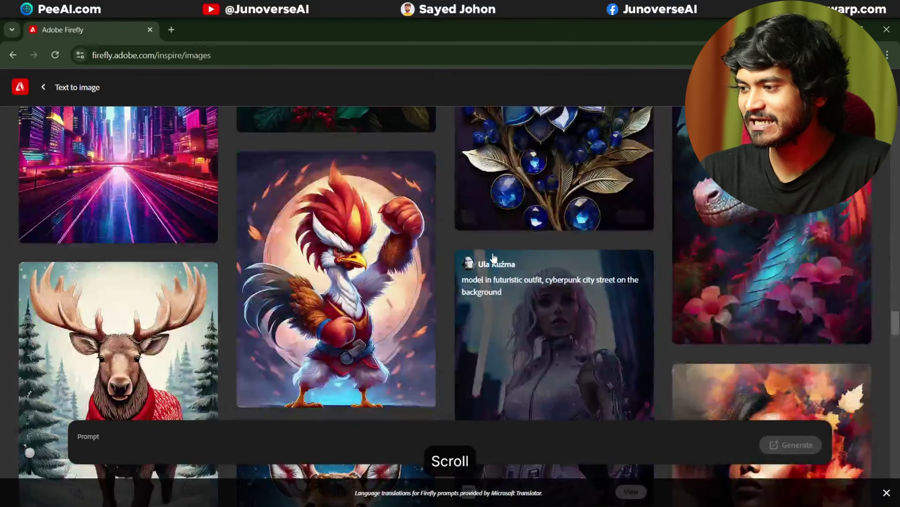
pyautogui.click(158, 253)
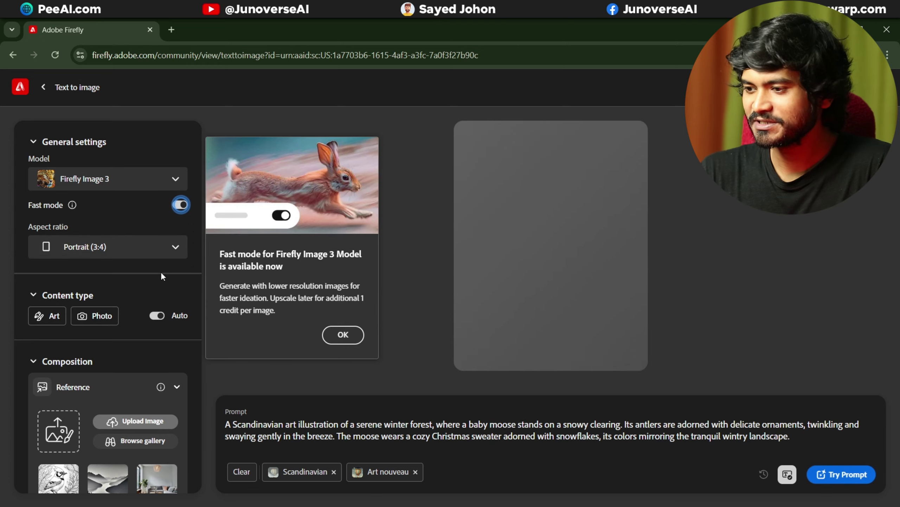
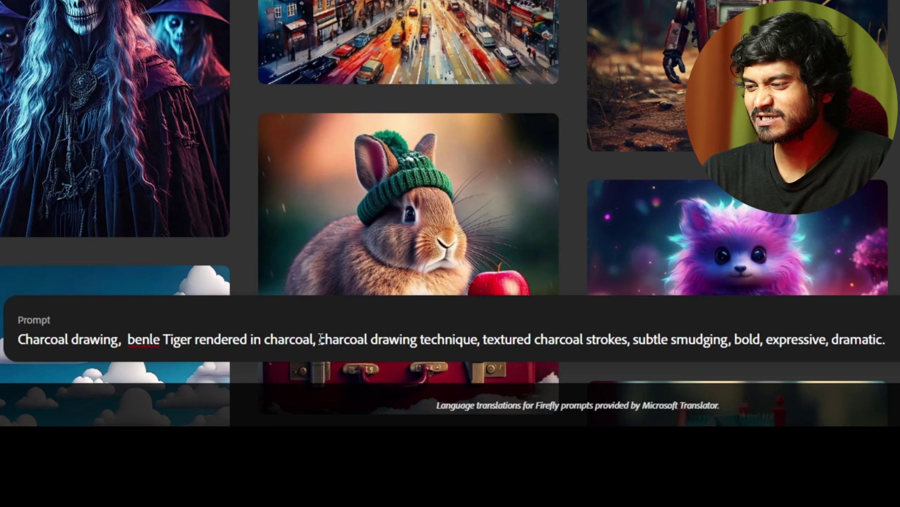
# - Generate four black-and-white charcoal tiger drawings from the prompt
pyautogui.click(806, 447)
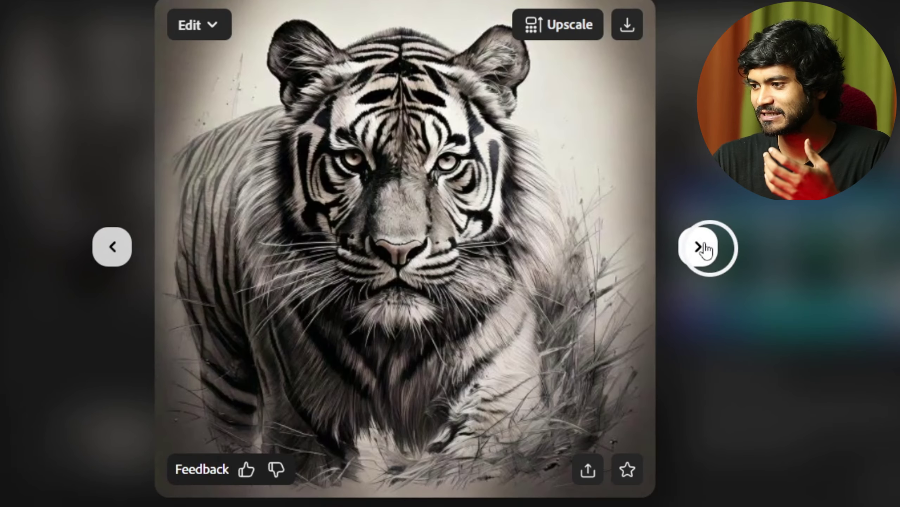
# - Browse the tiger results and view one charcoal tiger drawing enlarged
pyautogui.click(713, 189)
pyautogui.click(750, 434)
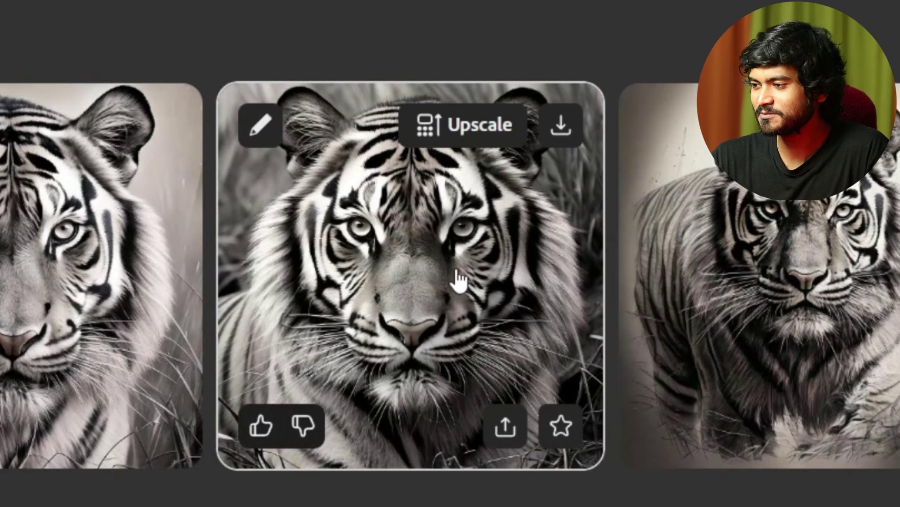
pyautogui.click(491, 236)
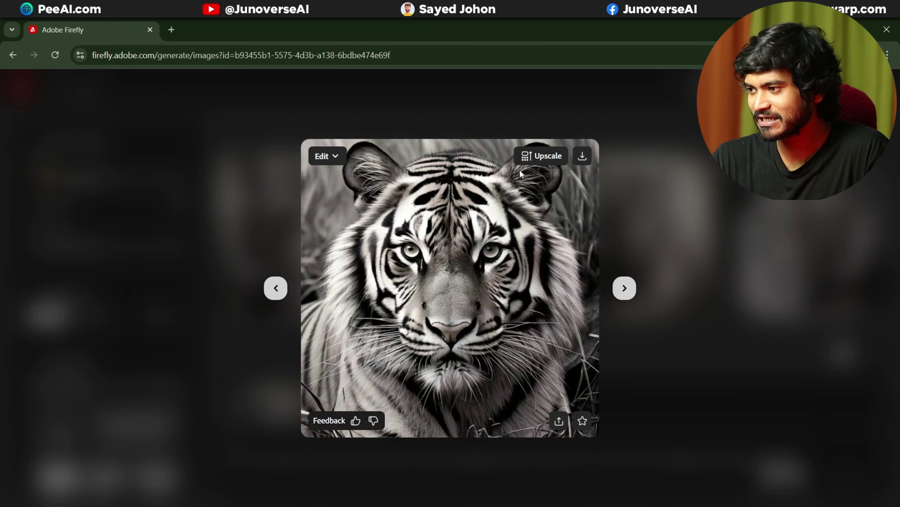
# - Upscale that tiger drawing and view the new higher-resolution fifth result enlarged
pyautogui.press('alt+`')
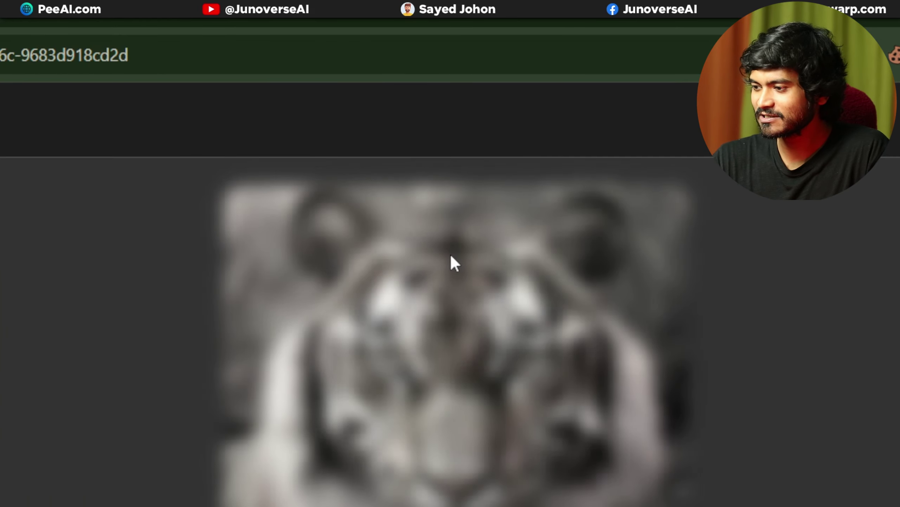
pyautogui.press('alt+`')
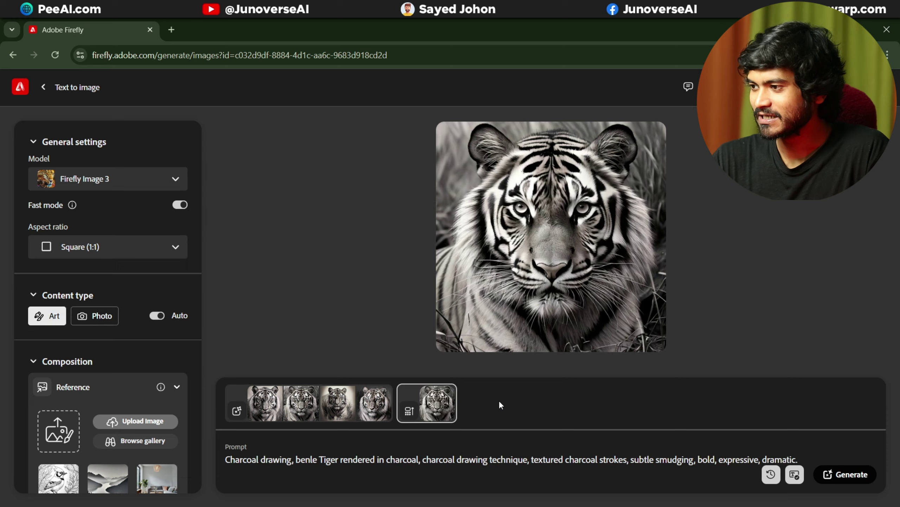
pyautogui.click(572, 251)
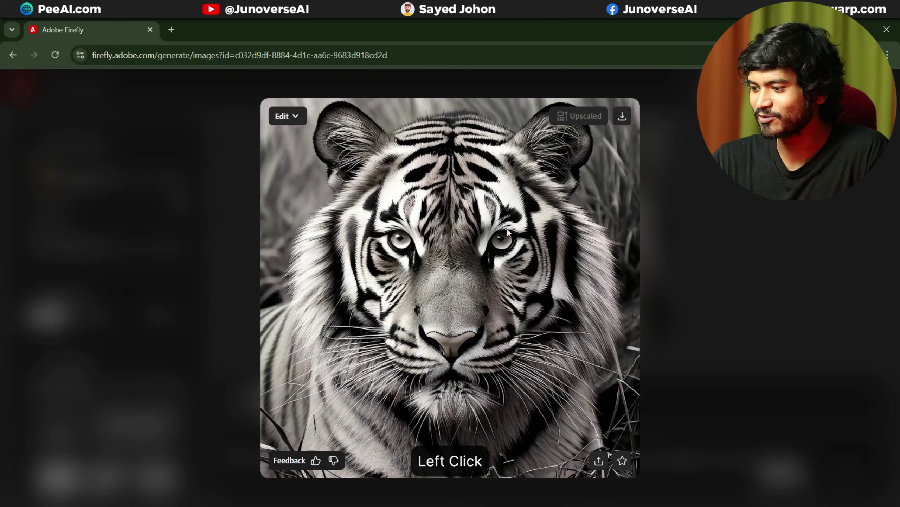
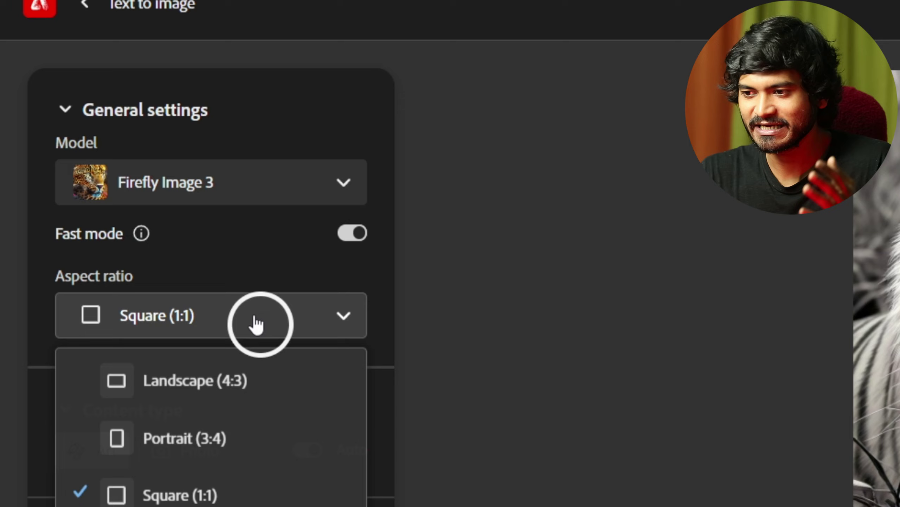
# - Change the aspect ratio from square to Widescreen (16:9)
pyautogui.click(129, 375)
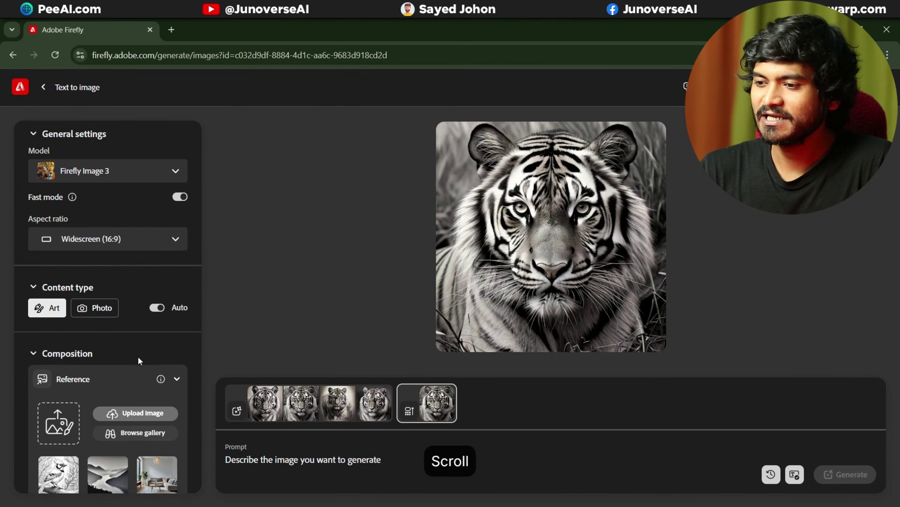
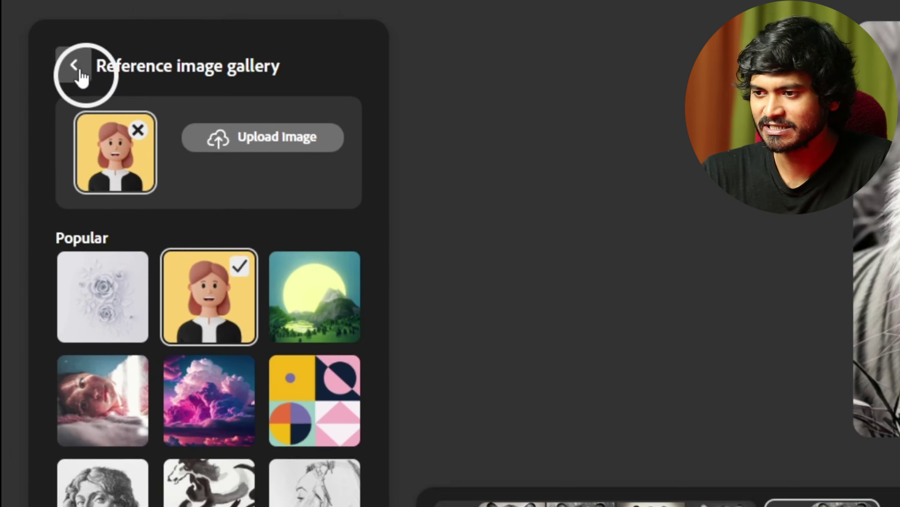
# - Apply the Layered paper effect from Effects > Popular
pyautogui.click(56, 146)
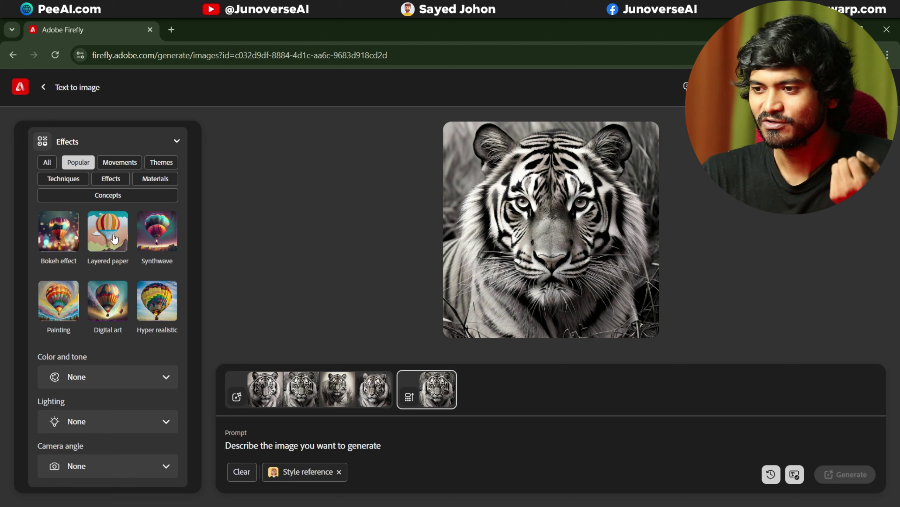
pyautogui.click(117, 237)
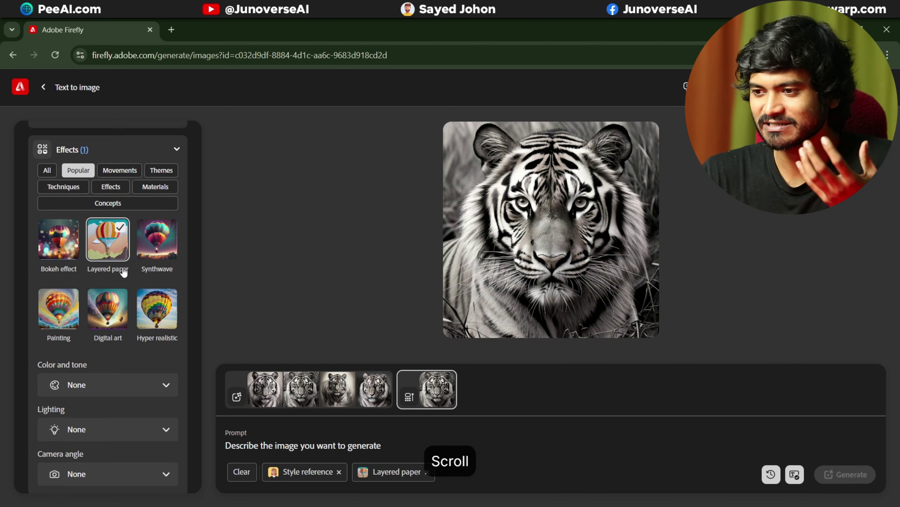
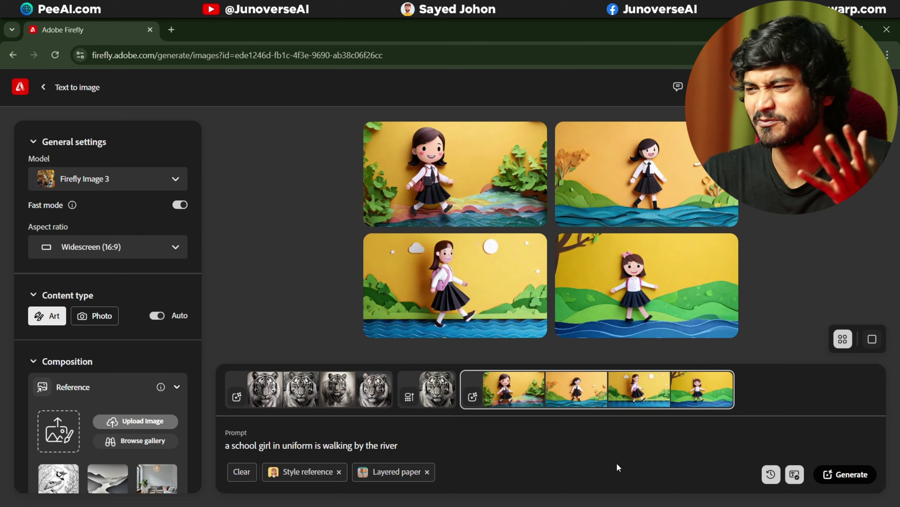
# - Generate the schoolgirl-by-the-river paper-craft scenes and view a result up close, then back in the grid
pyautogui.click(478, 180)
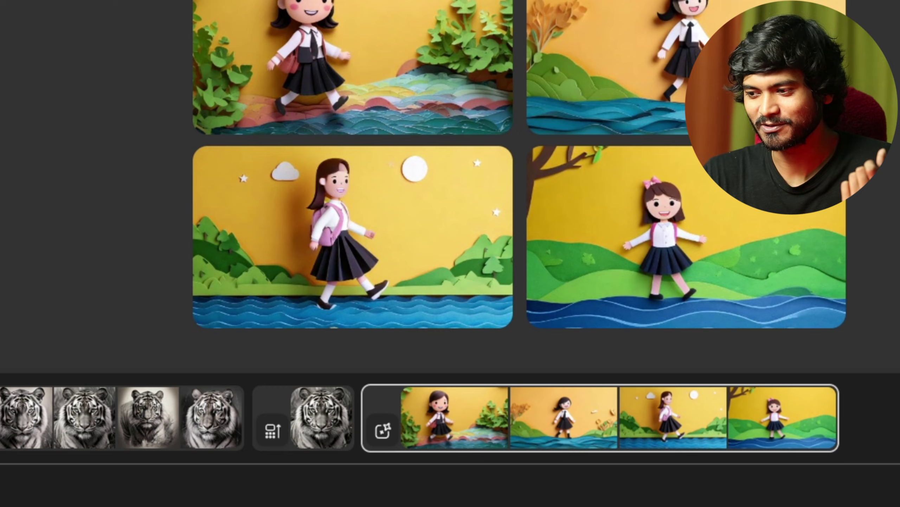
pyautogui.click(343, 477)
pyautogui.click(342, 476)
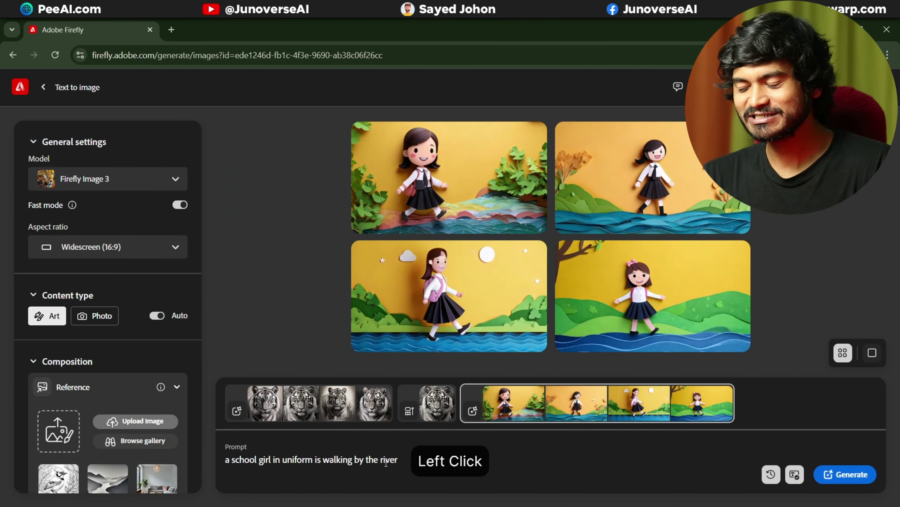
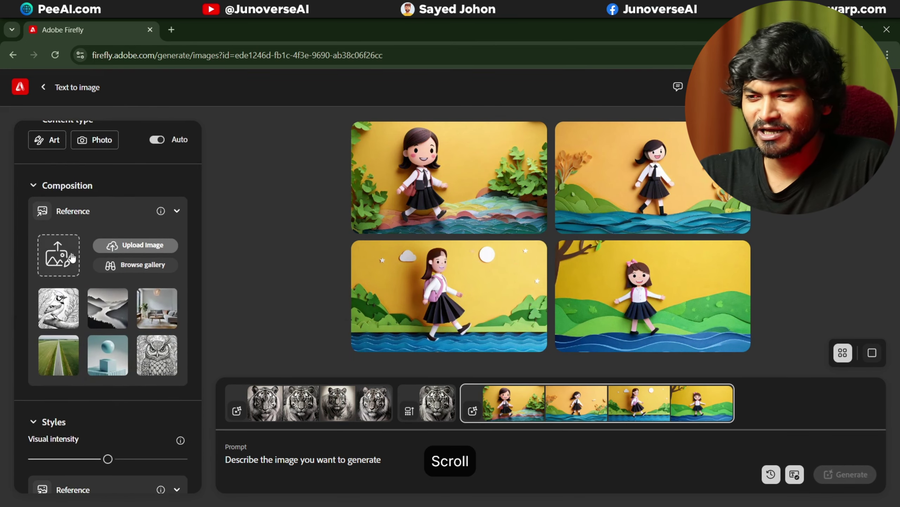
pyautogui.click(74, 257)
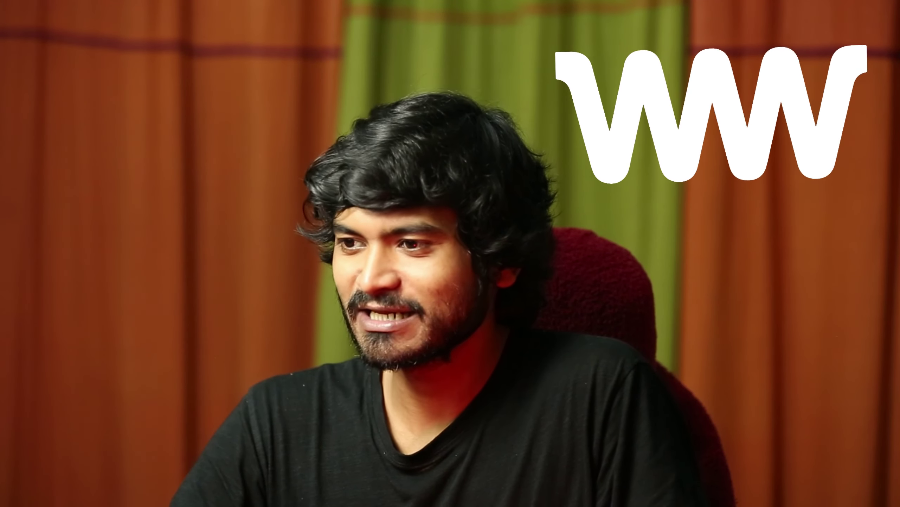
pyautogui.click(163, 204)
pyautogui.press('alt+`')
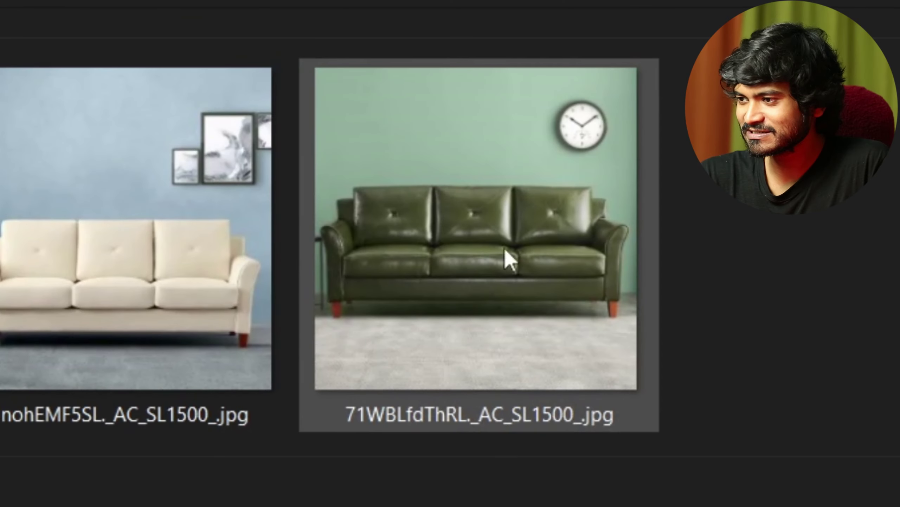
# - Use the green leather sofa photo as the style reference
pyautogui.click(439, 161)
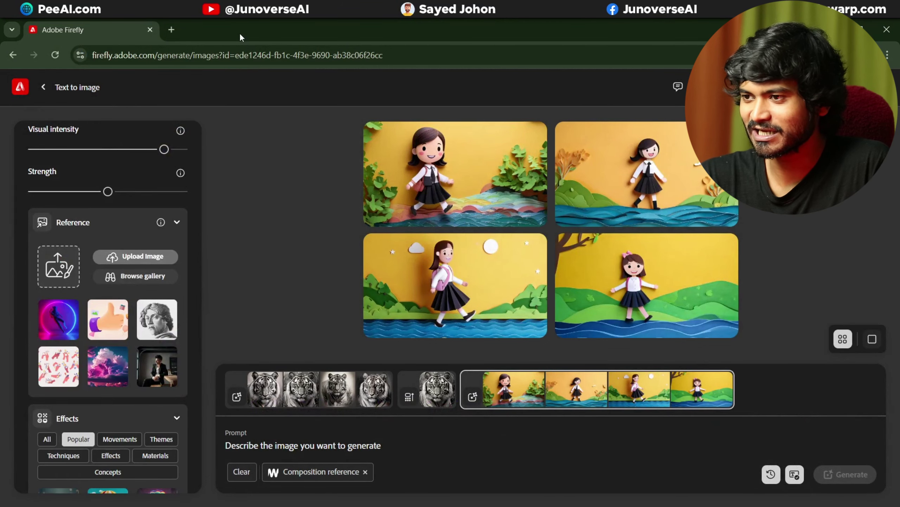
pyautogui.press('alt+`')
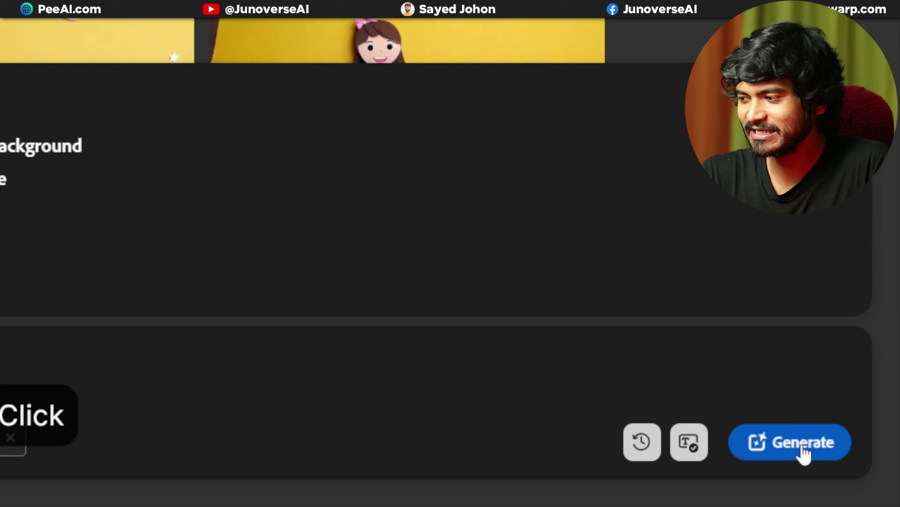
# - Generate the green leather WW logos and view the first result enlarged
pyautogui.click(434, 211)
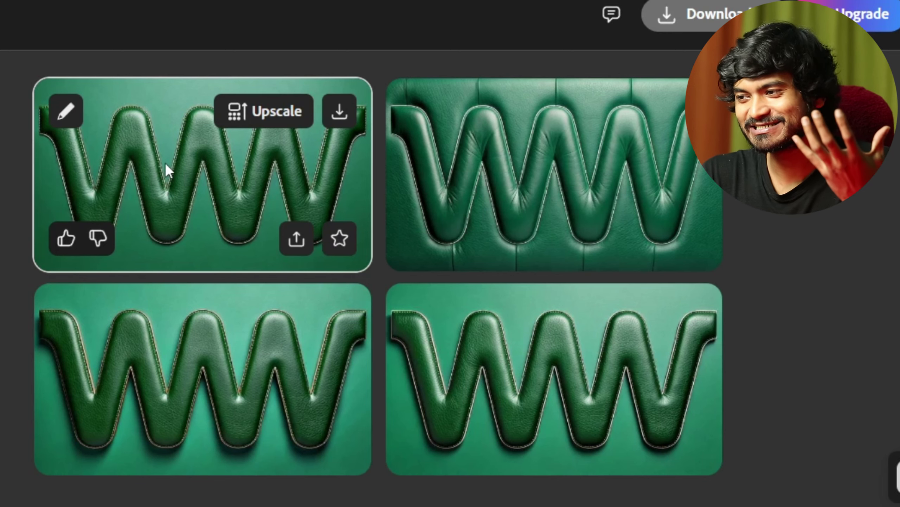
pyautogui.click(346, 32)
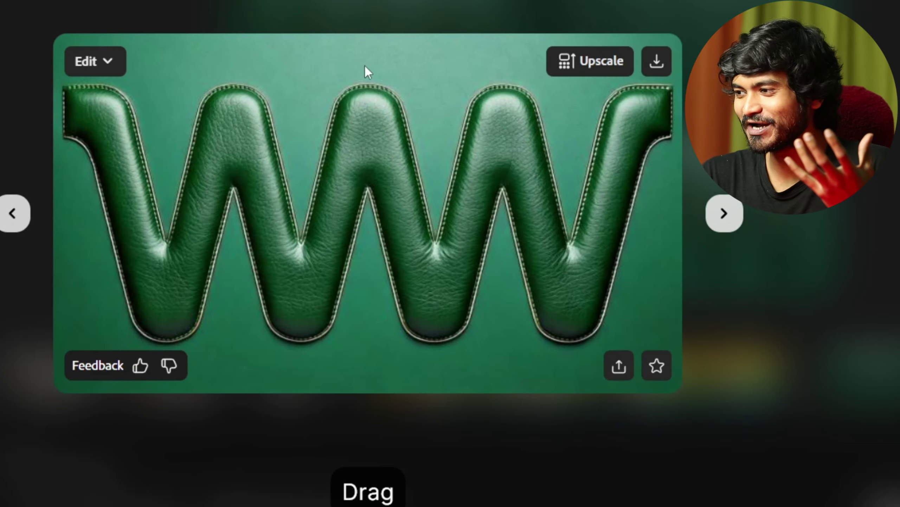